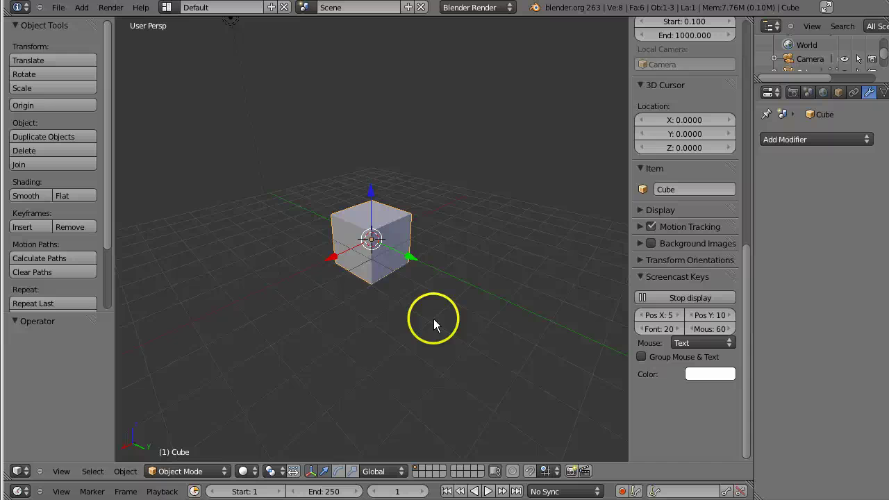
# Step: Add a Solidify modifier to the Cube and frame it in the viewport
pyautogui.click(814, 145)
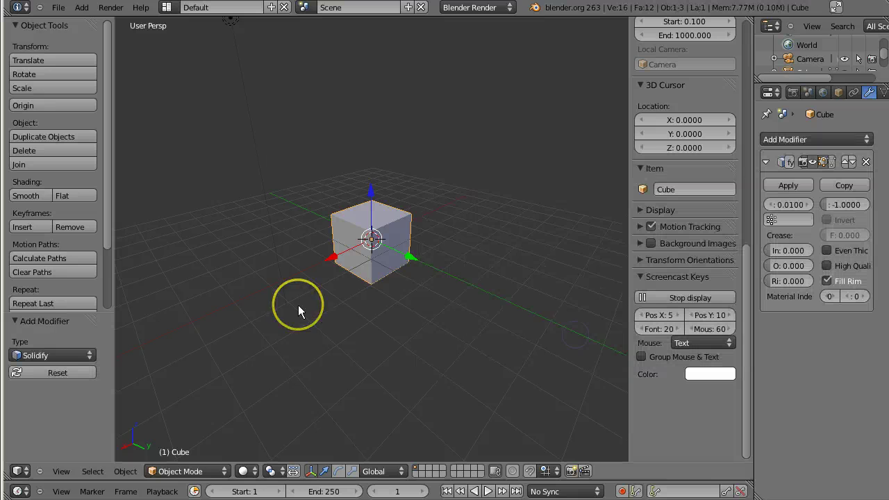
pyautogui.scroll(3)
pyautogui.scroll(3)
pyautogui.middleClick(430, 300)
pyautogui.scroll(3)
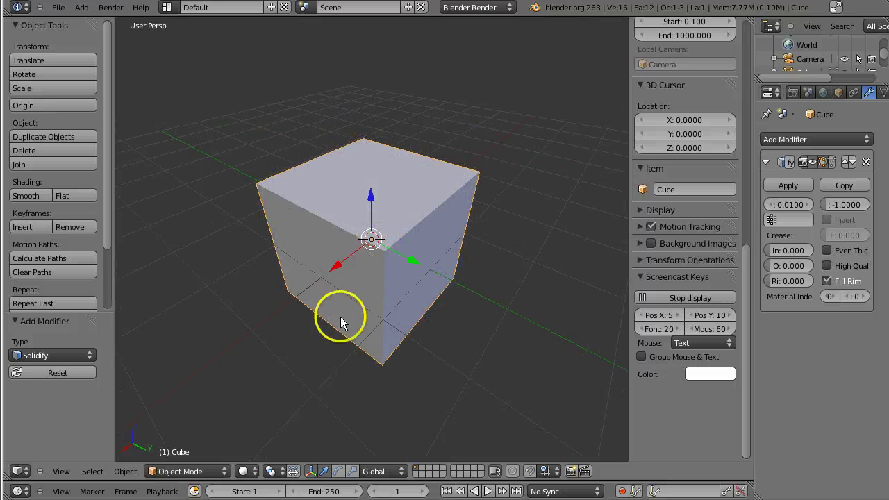
# Step: Delete the cube's top face in Edit Mode, leaving an open box, and return to Object Mode
pyautogui.click(190, 476)
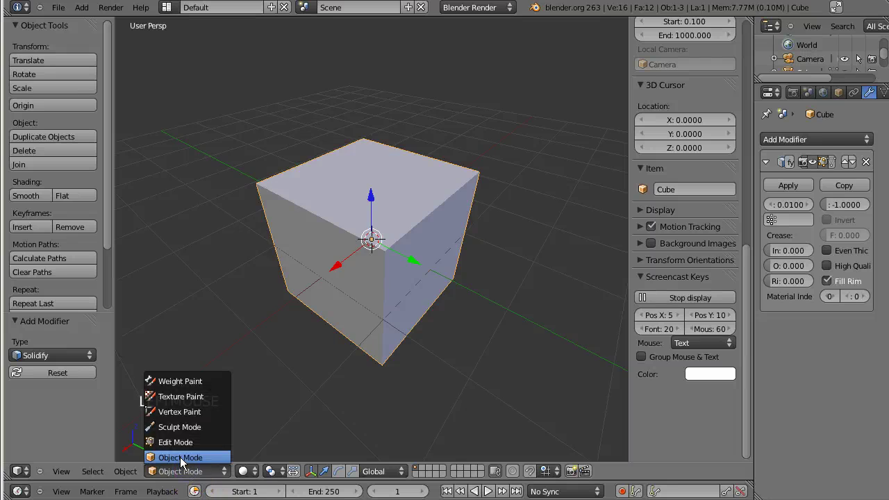
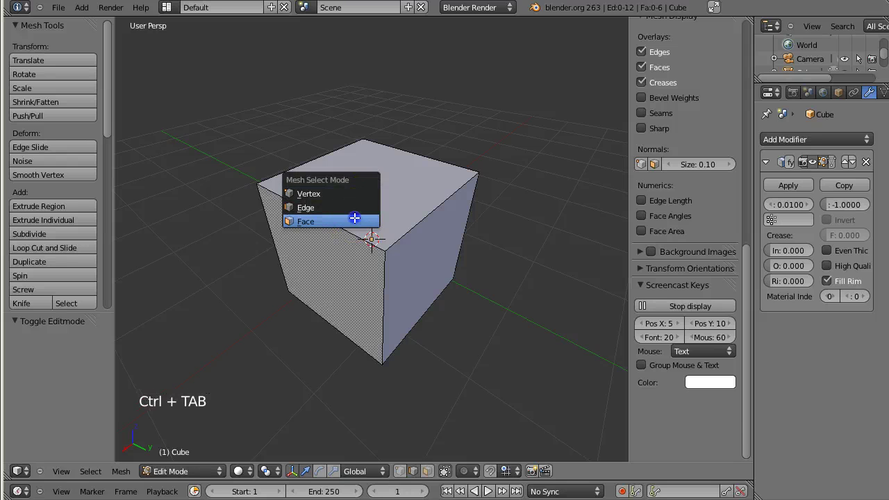
pyautogui.rightClick(771, 215)
pyautogui.press('x')
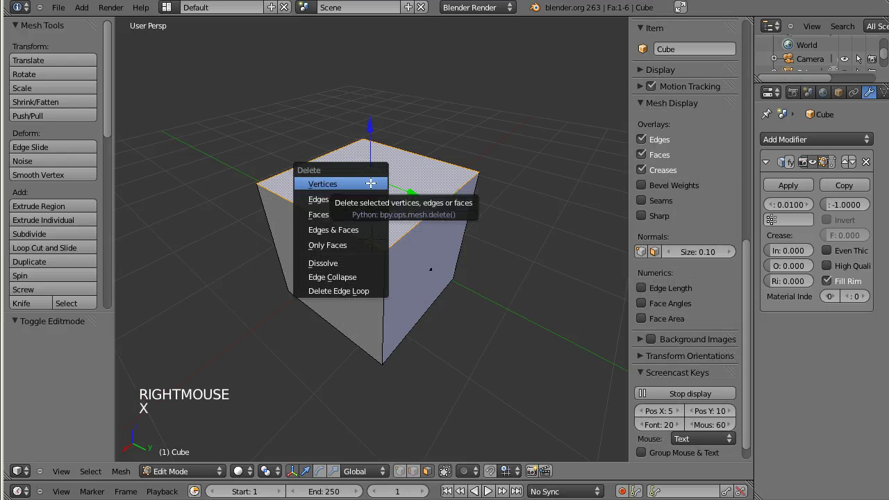
pyautogui.scroll(3)
pyautogui.press('Tab')
# Step: Raise the Solidify thickness from 0.01 to about 0.26 so the open box's walls look thick
pyautogui.middleClick(495, 303)
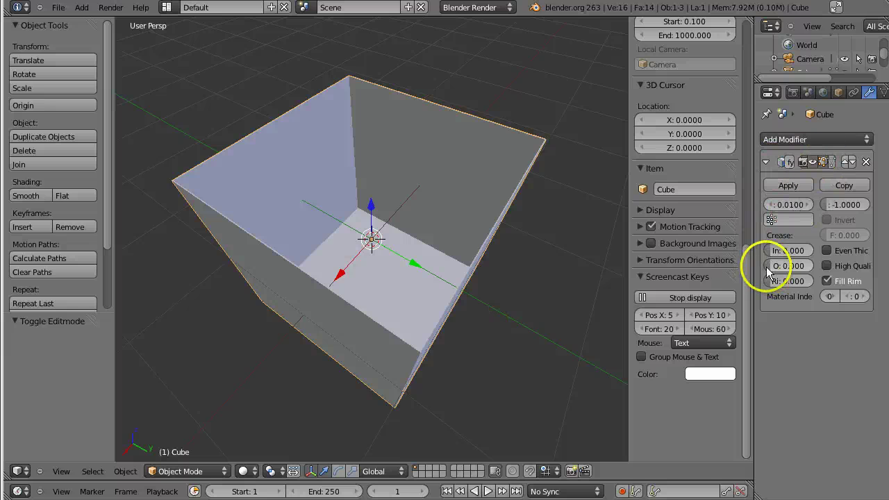
pyautogui.middleClick(446, 318)
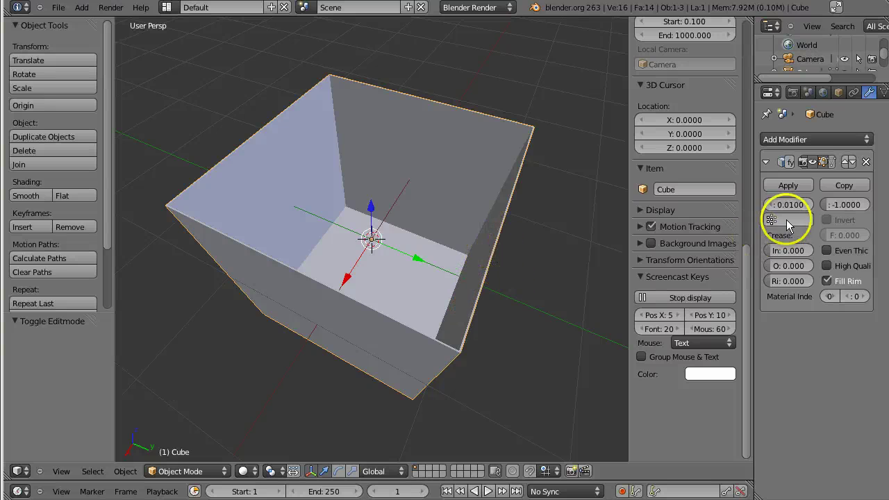
pyautogui.click(791, 210)
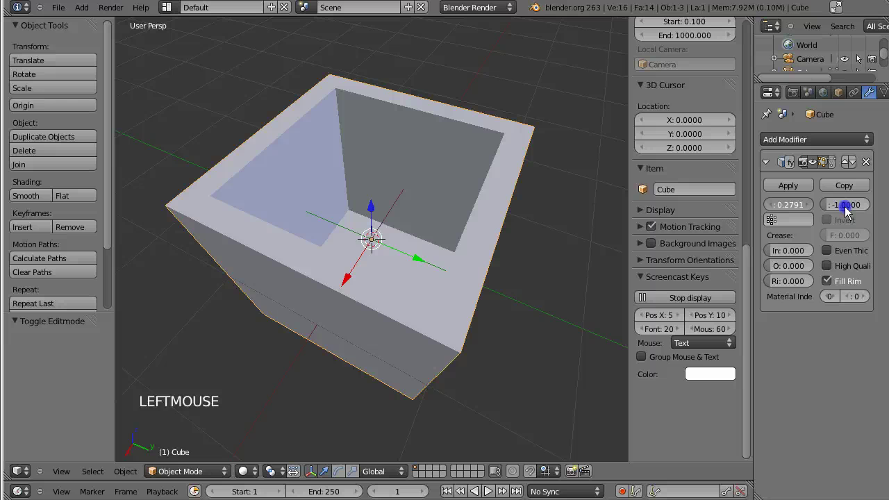
pyautogui.middleClick(340, 314)
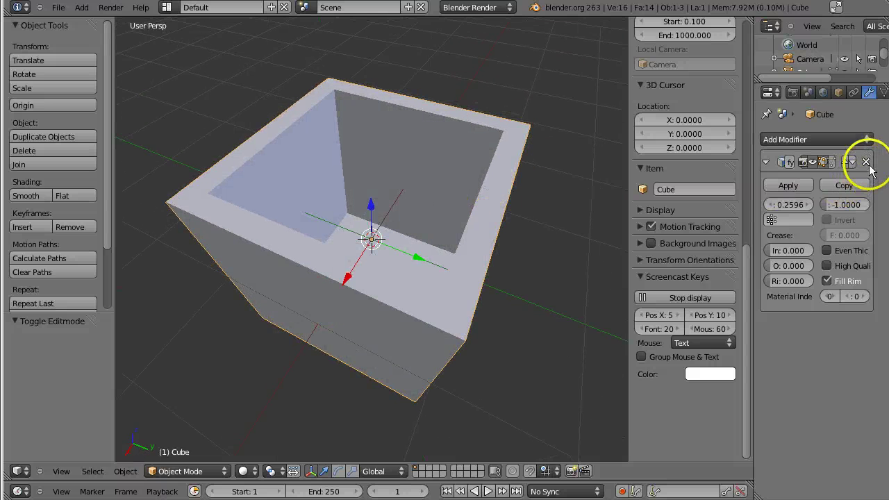
# Step: Remove the Solidify modifier so the open box has thin walls again, inspecting it from all sides
pyautogui.click(871, 168)
pyautogui.middleClick(369, 309)
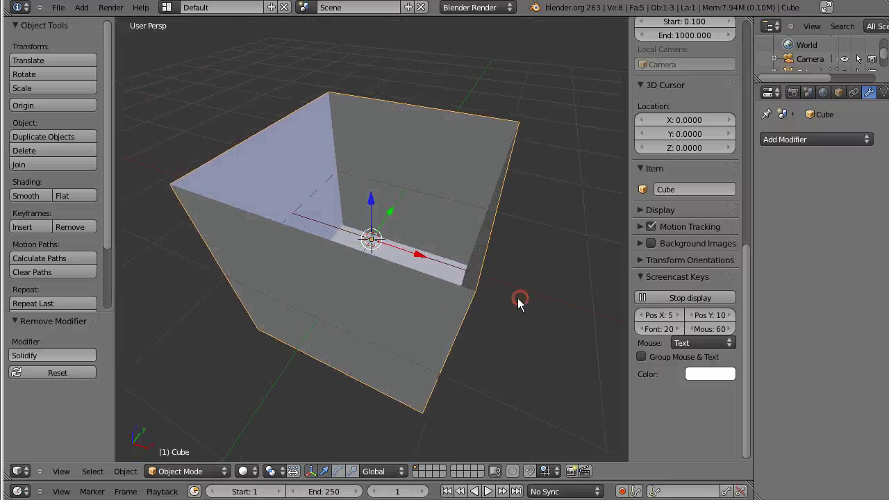
pyautogui.middleClick(334, 286)
pyautogui.scroll(3)
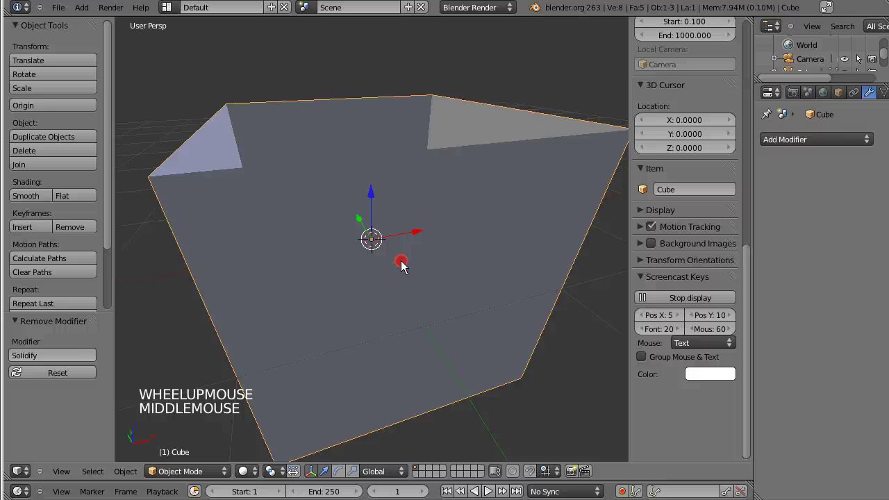
pyautogui.scroll(-3)
pyautogui.middleClick(420, 305)
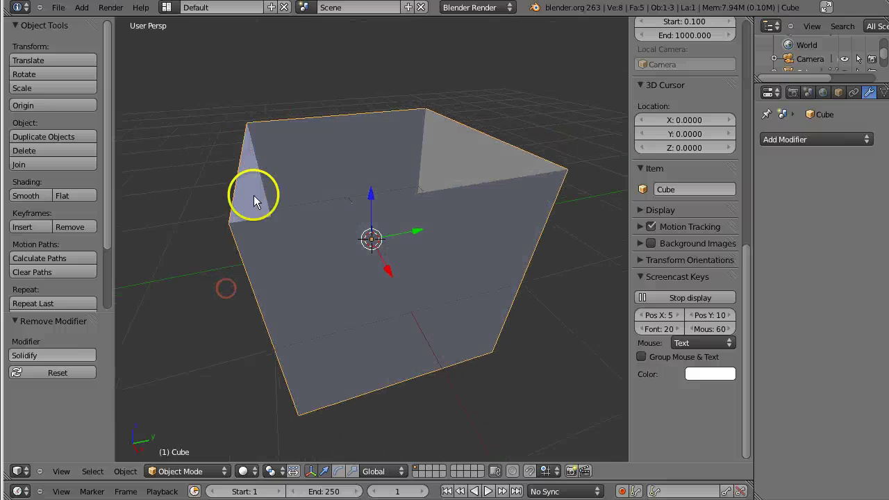
pyautogui.middleClick(234, 261)
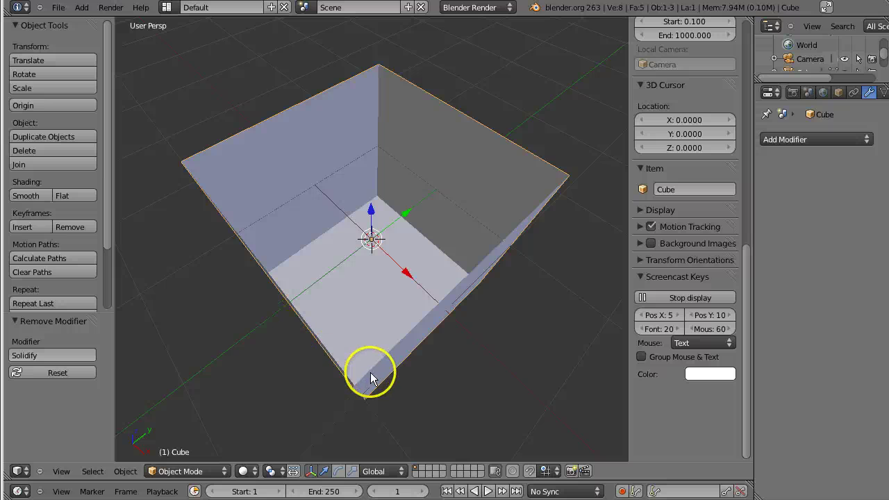
pyautogui.middleClick(362, 370)
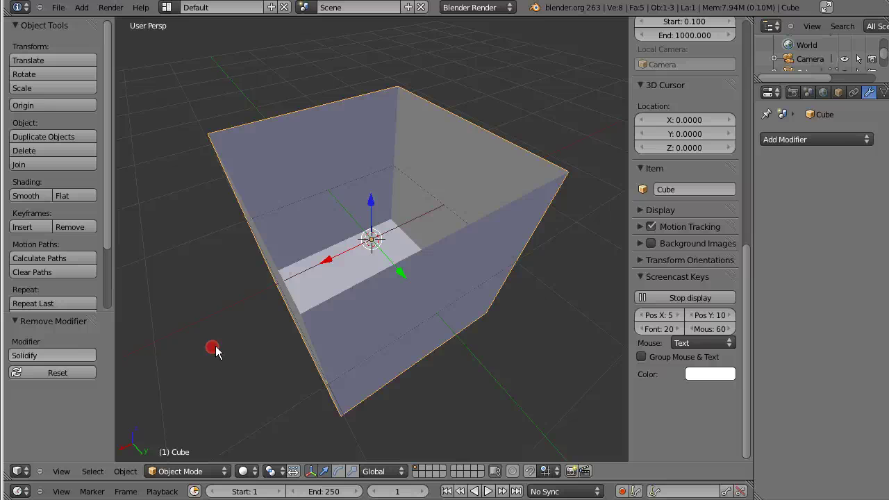
# Step: Re-add a Solidify modifier at about 0.21 thickness and review the thick-walled open box
pyautogui.click(823, 146)
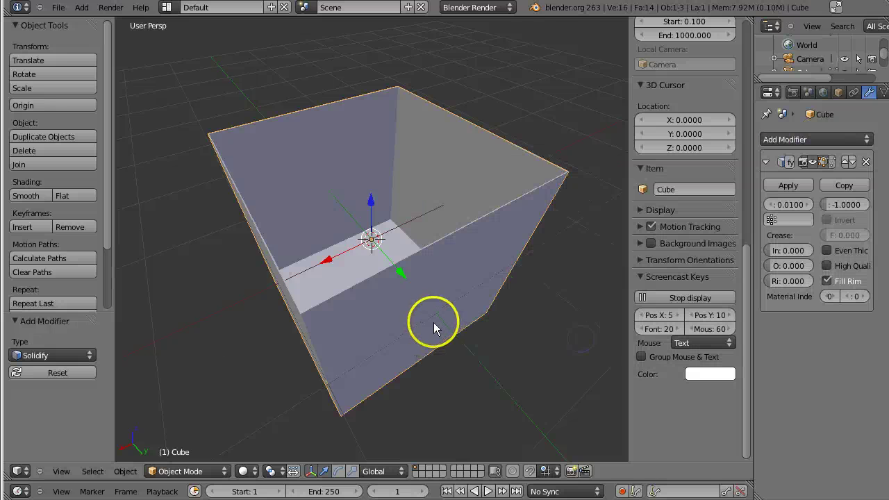
pyautogui.click(788, 213)
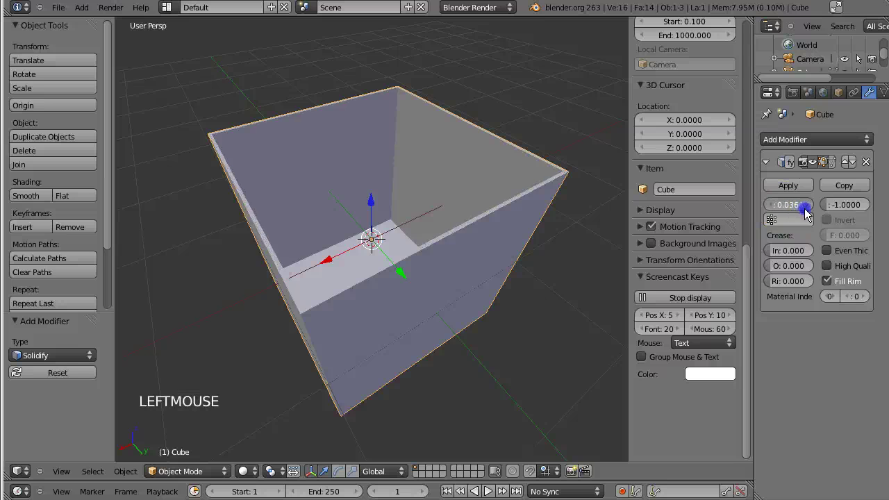
pyautogui.middleClick(430, 289)
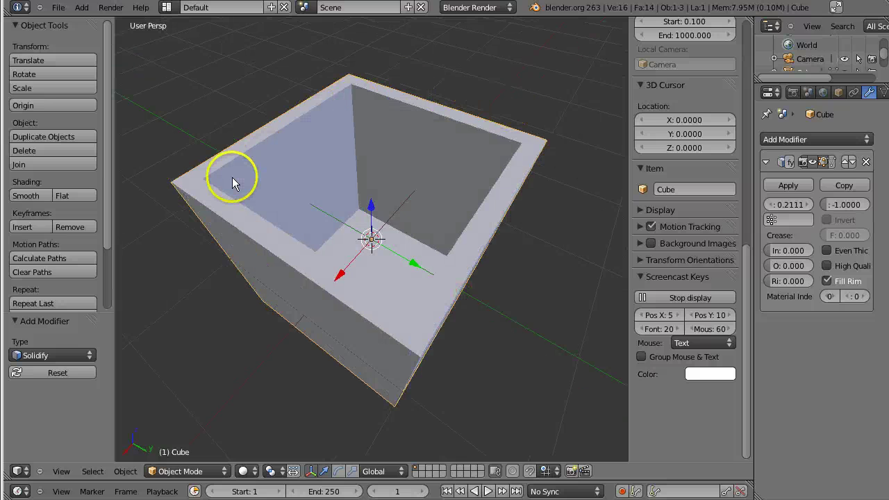
pyautogui.middleClick(272, 307)
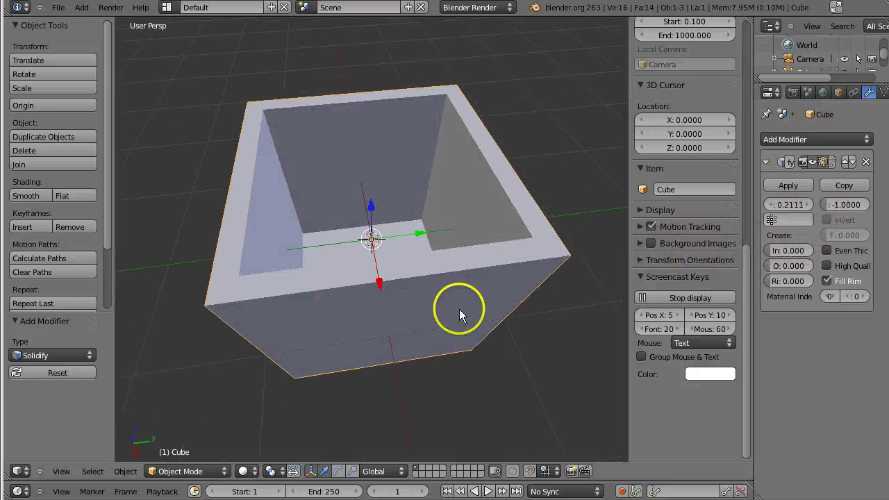
pyautogui.middleClick(486, 363)
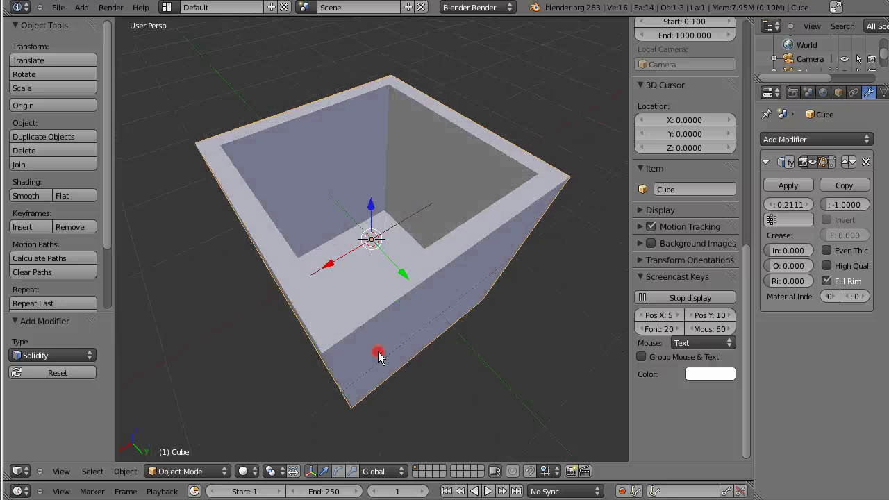
pyautogui.middleClick(393, 355)
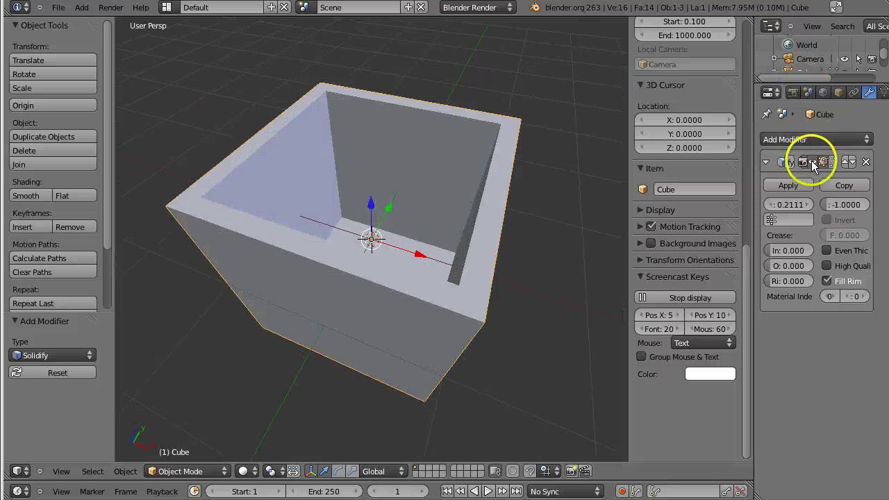